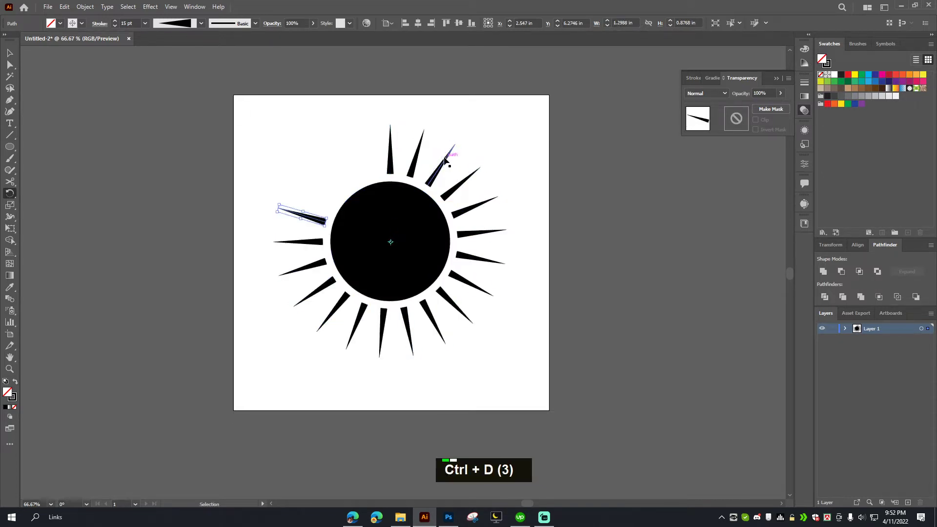
- Repeat the rotate-copy three more times to place the last rays of the ring
{"action": "key", "text": "ctrl+d"}
{"action": "key", "text": "ctrl+d"}
{"action": "key", "text": "ctrl+d"}
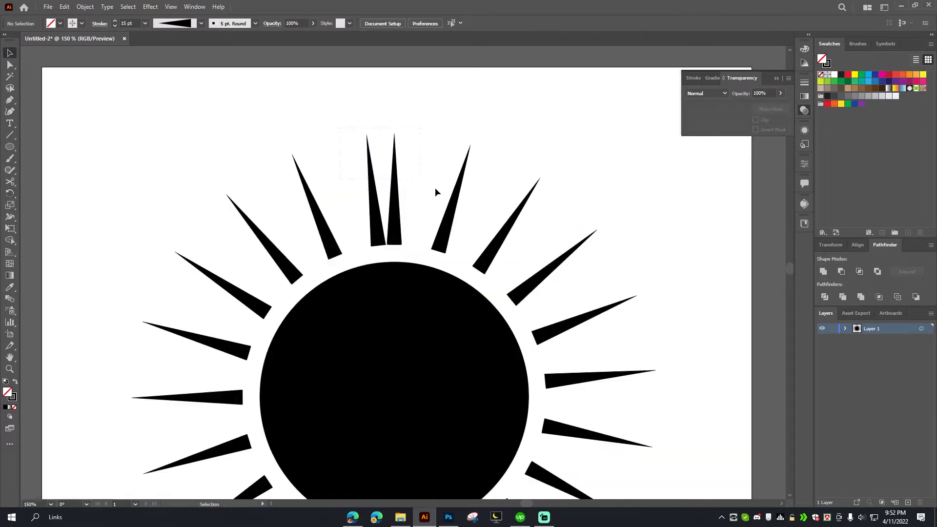
- Show the rulers so a vertical guide can run through the circle's centre
{"action": "scroll", "scroll_direction": "down", "scroll_amount": 3}
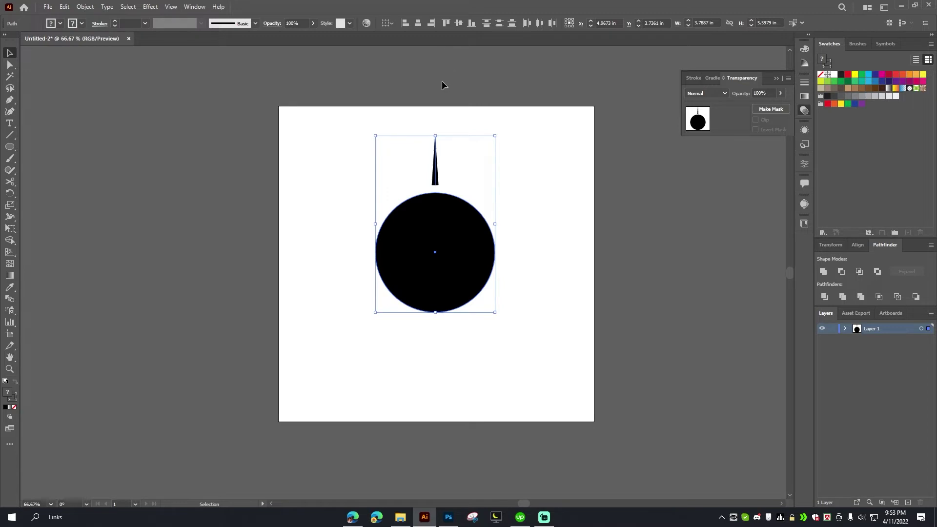
{"action": "key", "text": "ctrl+r"}
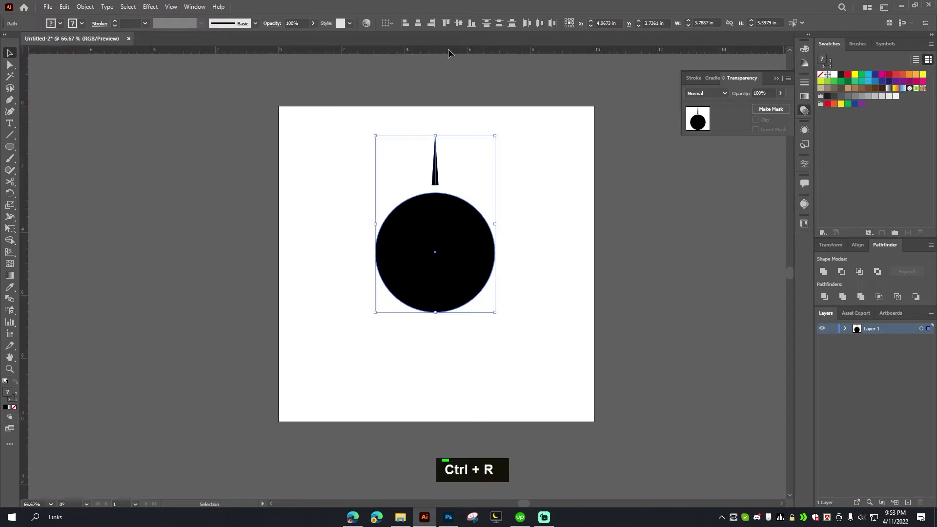
- Toggle the rulers and zoom in on the guides crossing at the circle's centre
{"action": "key", "text": "ctrl+r"}
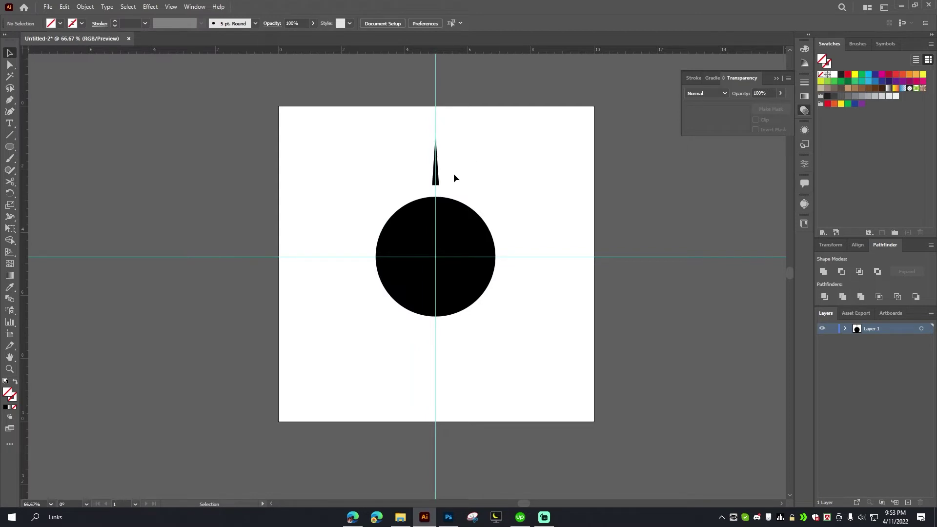
{"action": "scroll", "scroll_direction": "up", "scroll_amount": 3}
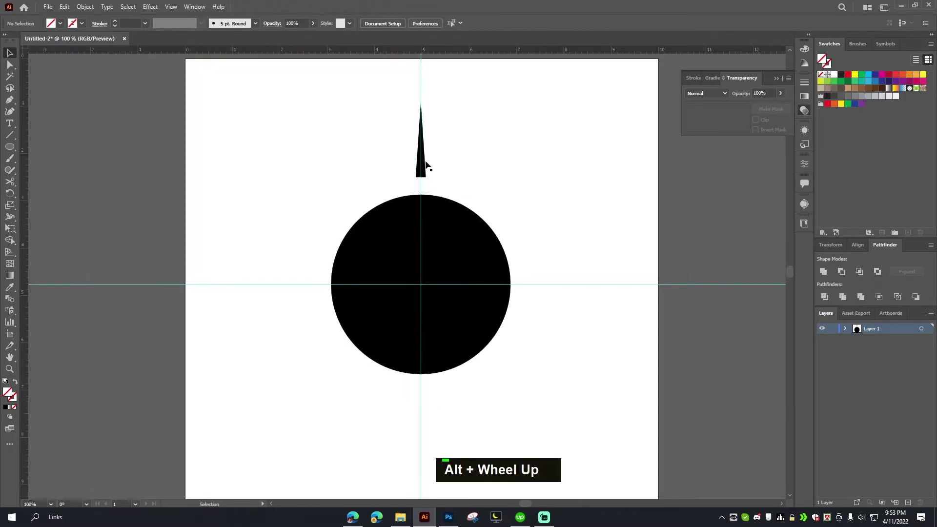
{"action": "scroll", "scroll_direction": "up", "scroll_amount": 3}
- Set the ray's rotation pivot at the circle's centre for a 14.4° rotated copy
{"action": "key", "text": "ctrl+z"}
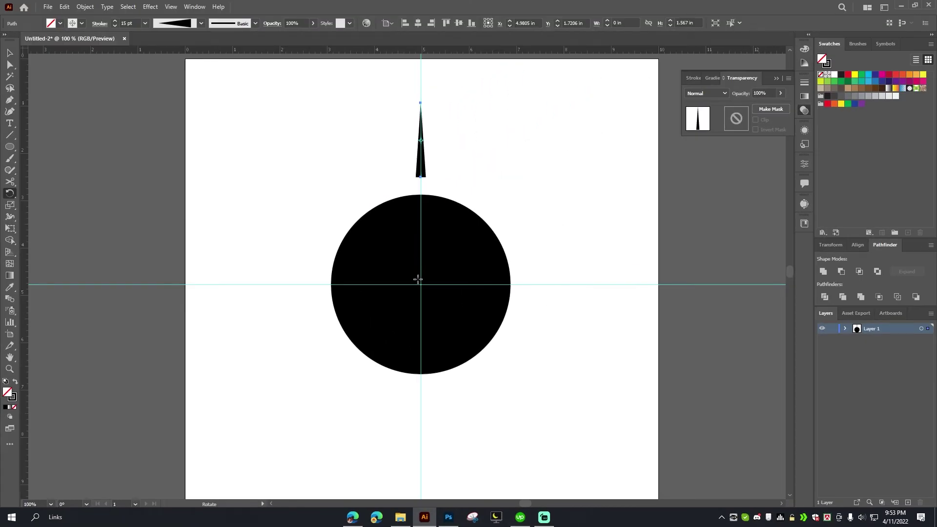
{"action": "left_click", "coordinate": [424, 287]}
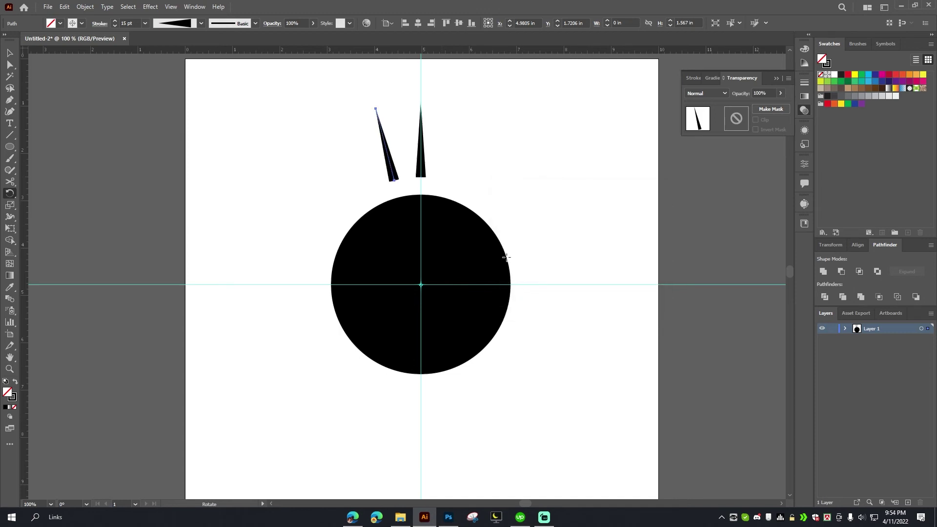
- Repeat the 14.4° rotated copy eight times, spreading rays around the circle
{"action": "key", "text": "ctrl+d"}
{"action": "key", "text": "ctrl+d"}
{"action": "key", "text": "ctrl+d"}
{"action": "key", "text": "ctrl+d"}
{"action": "key", "text": "ctrl+d"}
{"action": "key", "text": "ctrl+d"}
{"action": "key", "text": "ctrl+d"}
{"action": "key", "text": "ctrl+d"}
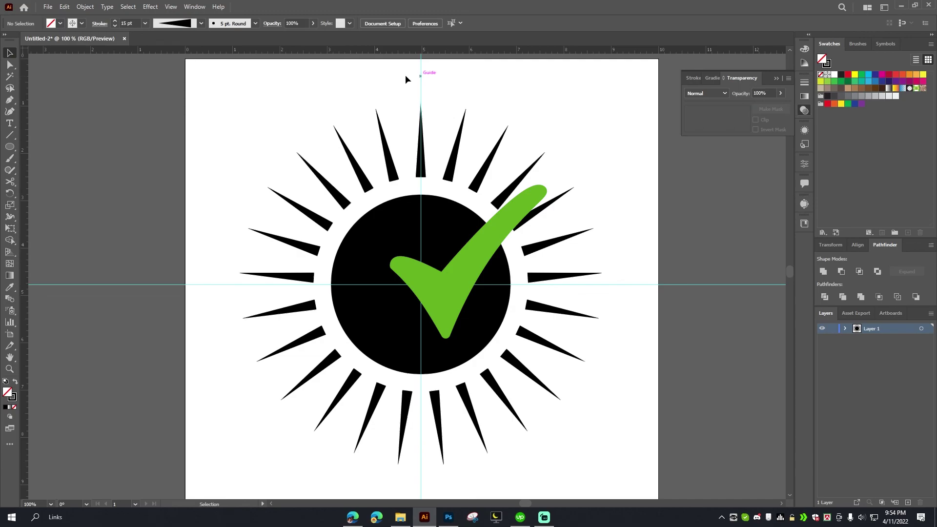